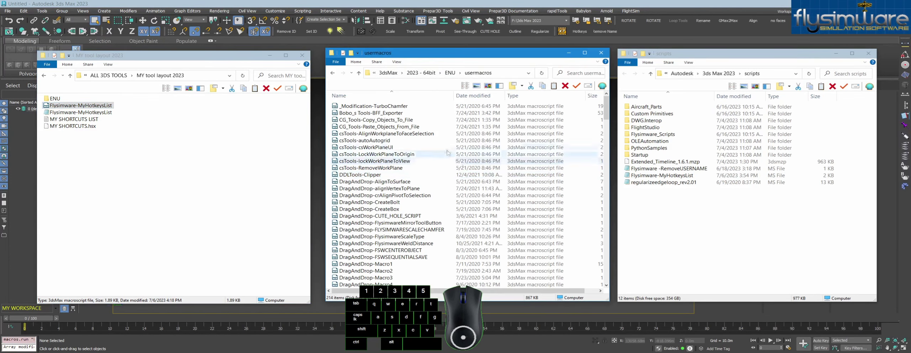
# Scroll the Explorer file list to locate the Flysimware-MyHotkeysList.ms script
pyautogui.scroll(-3)
pyautogui.scroll(3)
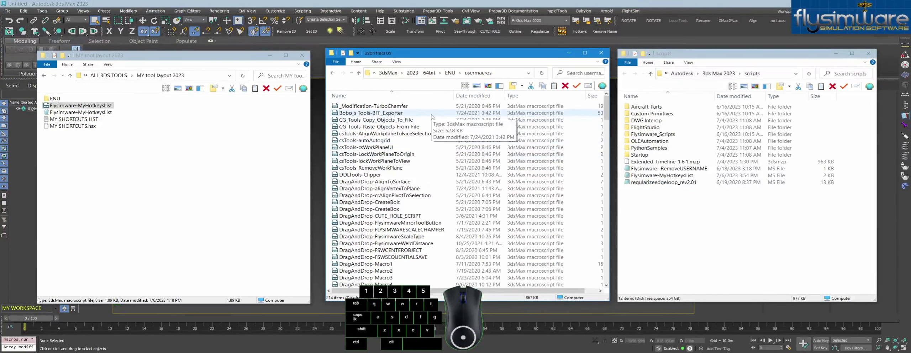
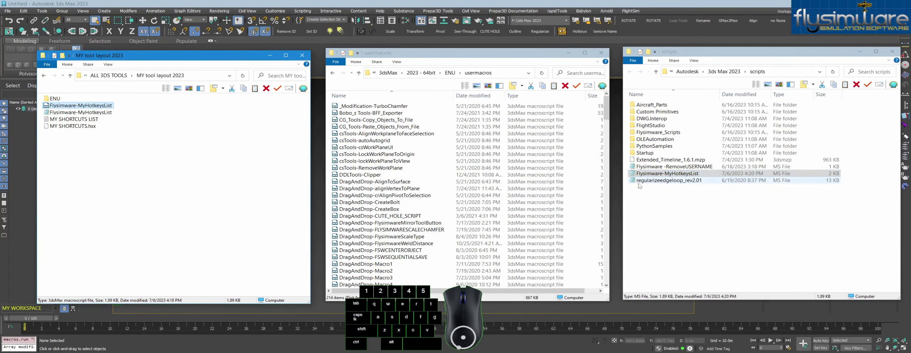
# Return to 3ds Max and start Run Script from the Utilities MAXScript panel
pyautogui.click(672, 5)
pyautogui.click(759, 87)
pyautogui.click(725, 175)
pyautogui.click(727, 239)
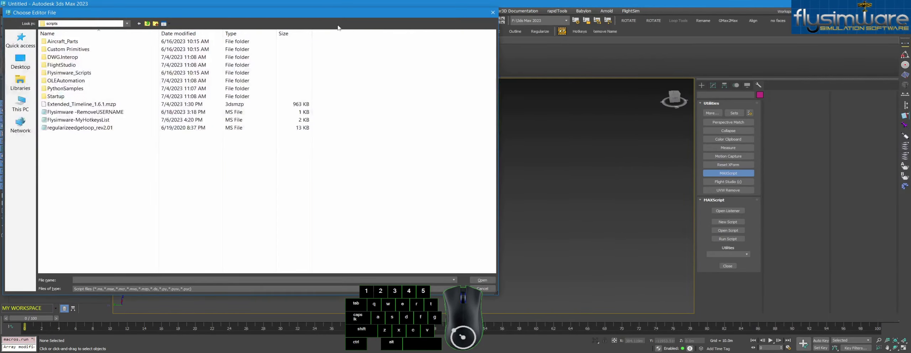
# Browse the scripts folder and run Flysimware-MyHotkeysList.ms
pyautogui.click(336, 14)
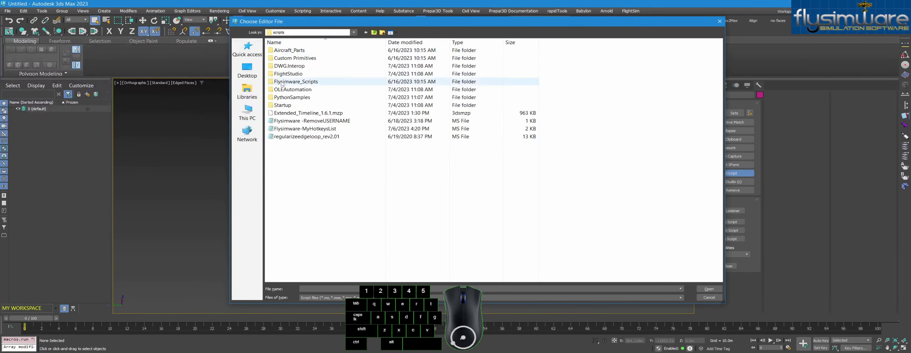
pyautogui.click(352, 34)
pyautogui.click(347, 180)
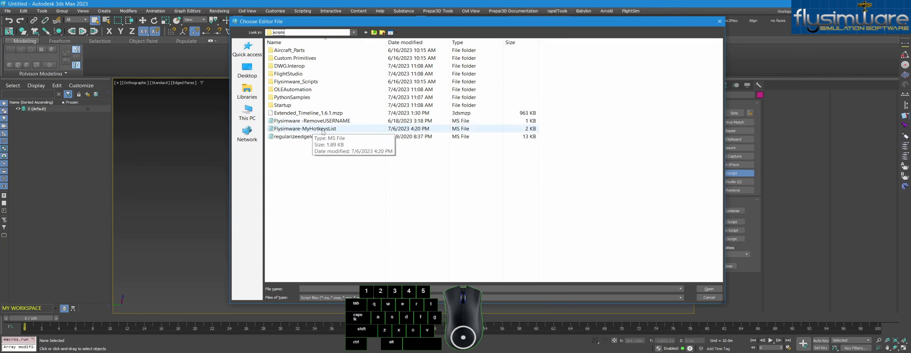
pyautogui.doubleClick(321, 129)
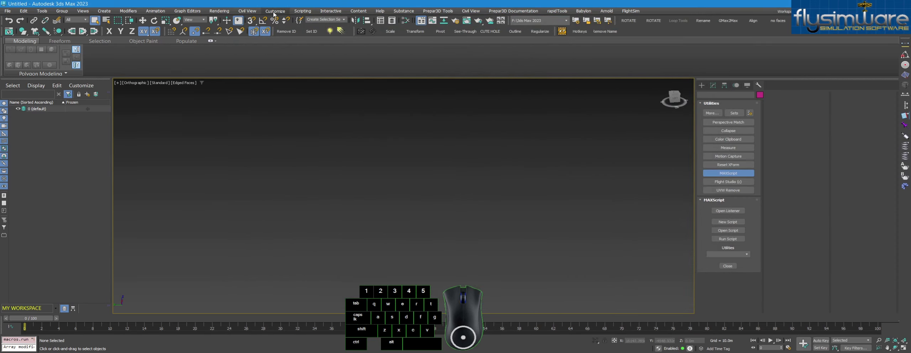
# Bring up Customize User Interface on its Toolbars settings
pyautogui.click(276, 12)
pyautogui.click(298, 22)
pyautogui.click(435, 91)
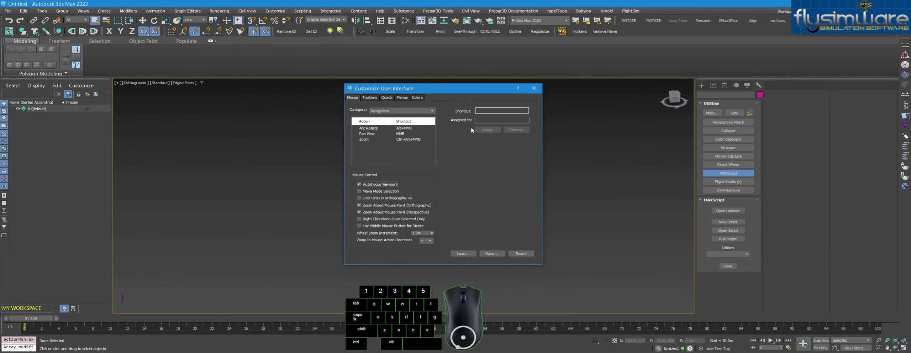
pyautogui.click(455, 88)
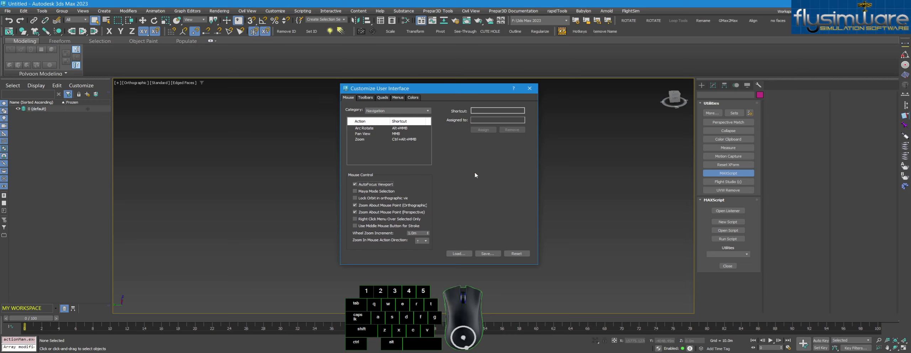
pyautogui.click(366, 97)
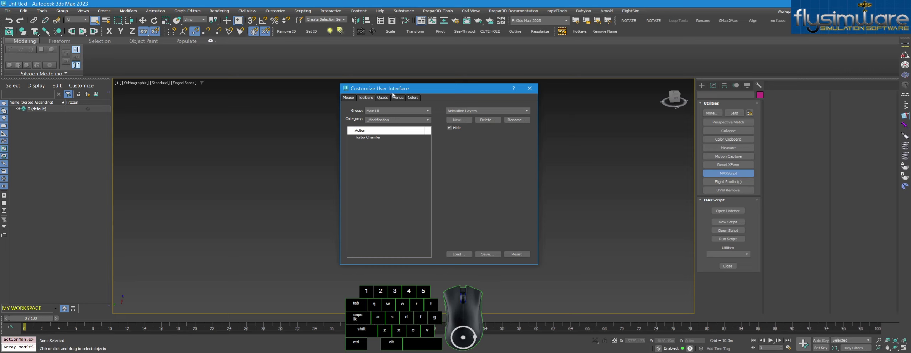
# Choose the Flysimware category and drag My Hotkeys List onto the main toolbar
pyautogui.click(399, 119)
pyautogui.scroll(3)
pyautogui.click(384, 241)
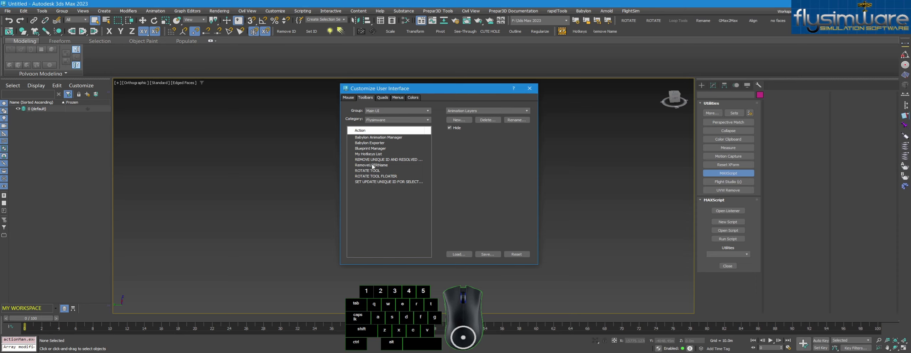
pyautogui.click(375, 154)
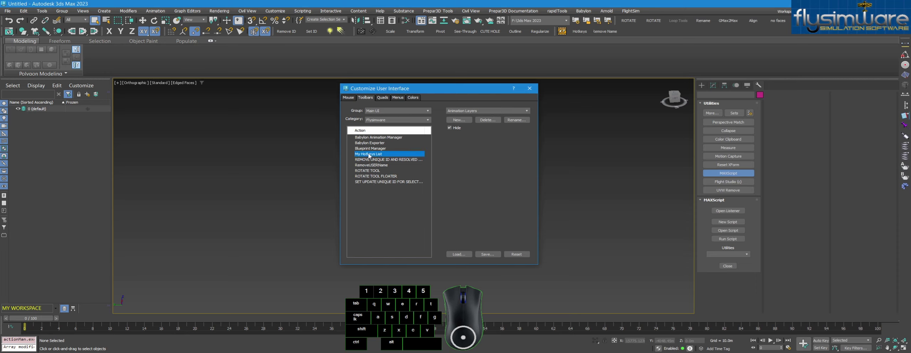
pyautogui.moveTo(371, 154); pyautogui.dragTo(385, 154)
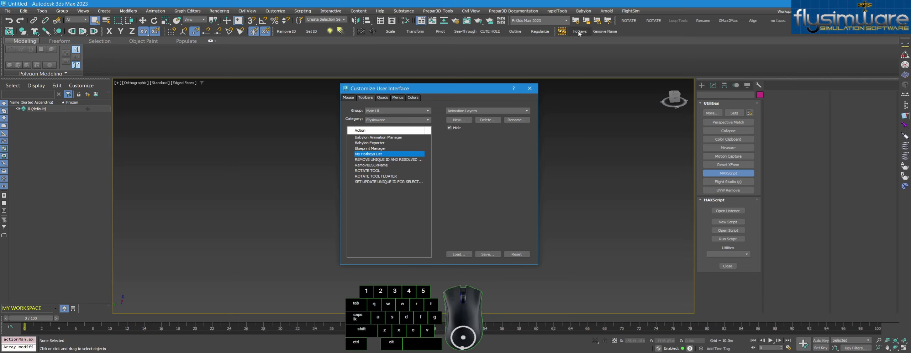
pyautogui.click(532, 89)
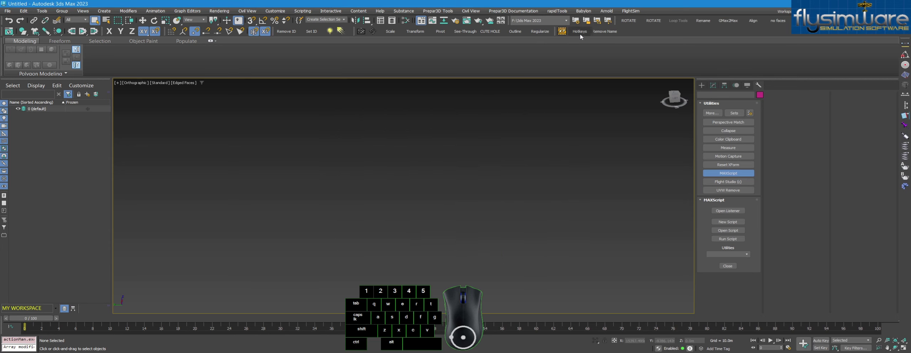
# Launch the HOTKEYS list from the new toolbar button, move it aside and close it
pyautogui.click(581, 32)
pyautogui.moveTo(456, 95); pyautogui.dragTo(508, 101)
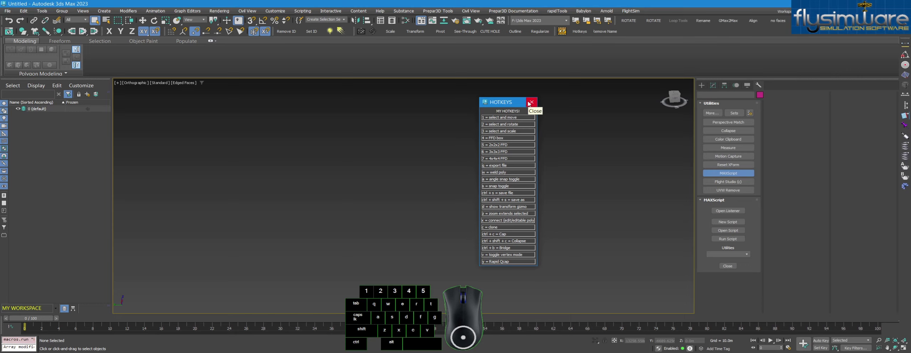
pyautogui.click(533, 102)
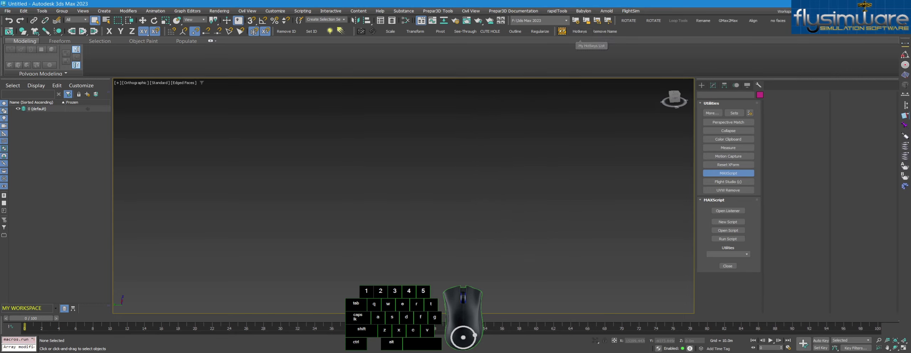
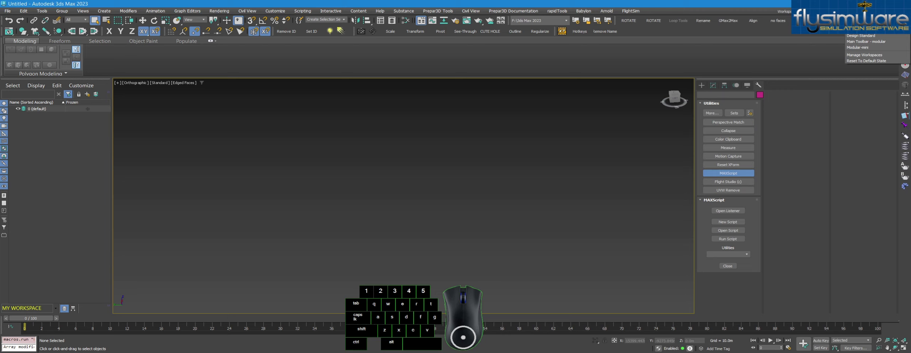
# In Manage Workspaces, save MY WORKSPACE's default state with the new button
pyautogui.click(864, 57)
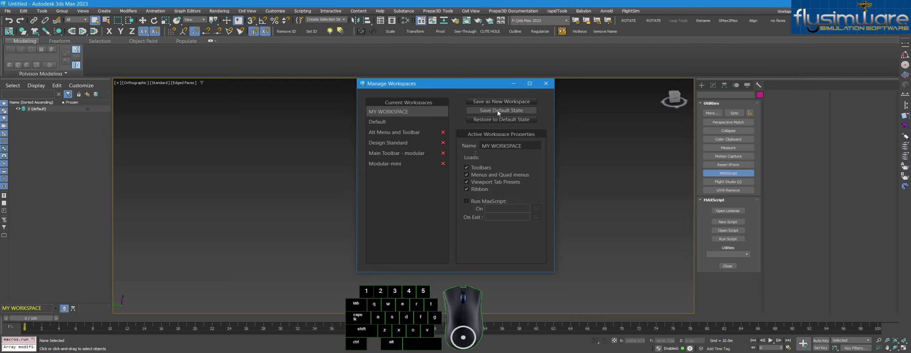
pyautogui.click(545, 87)
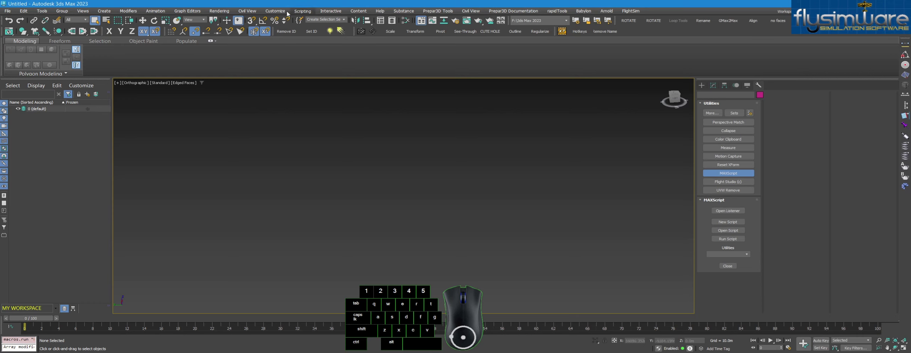
# Reopen Customize User Interface, select the Flysimware category and close it again
pyautogui.click(274, 11)
pyautogui.click(299, 22)
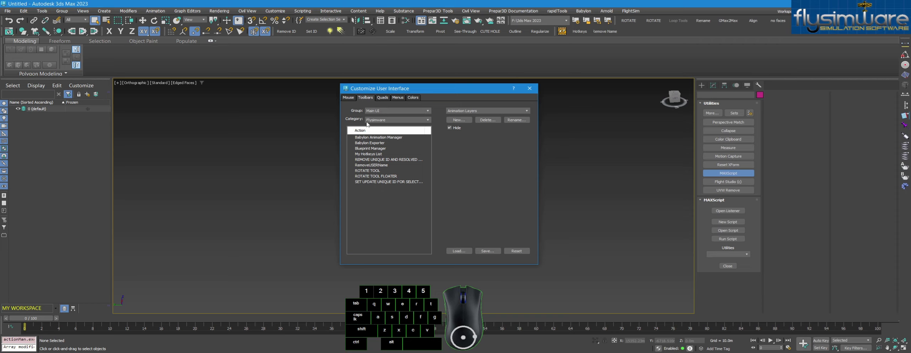
pyautogui.click(469, 90)
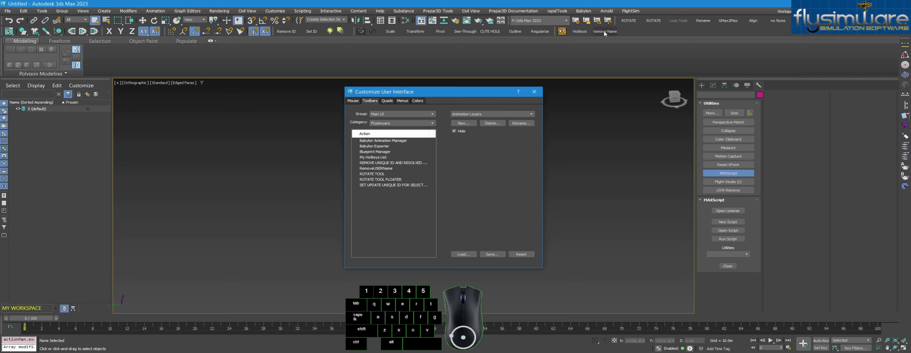
pyautogui.click(534, 92)
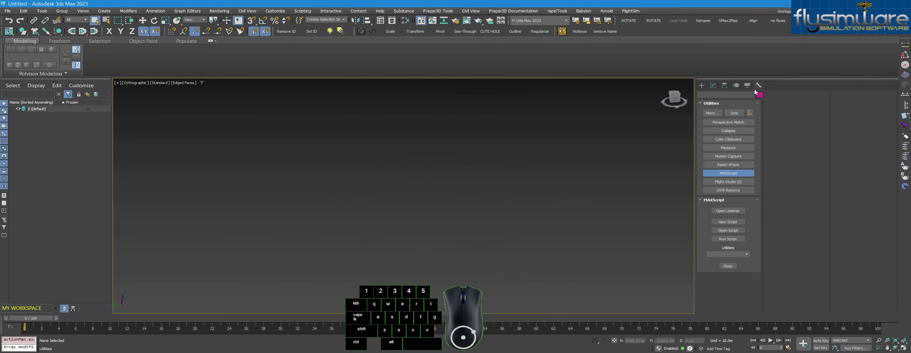
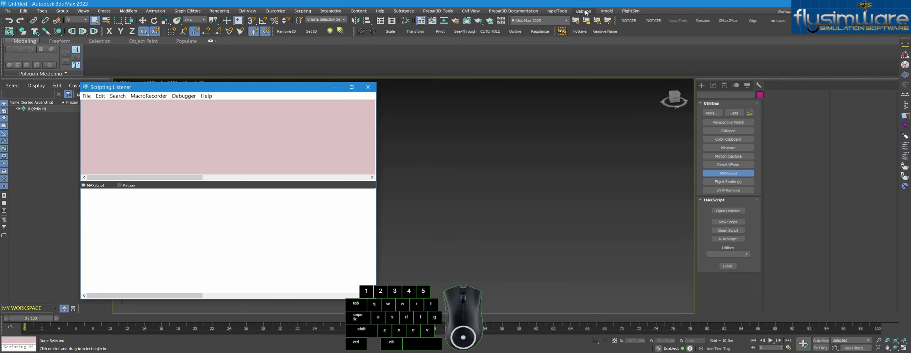
# Run Babylon File Exporter once so its command is logged in the Scripting Listener, then close it
pyautogui.click(585, 11)
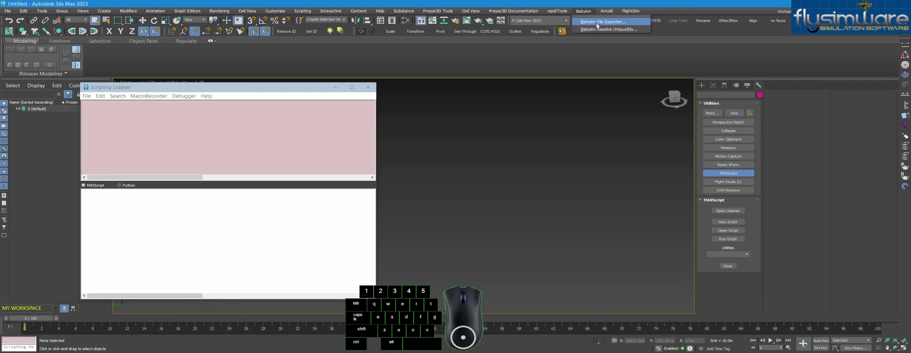
pyautogui.click(604, 22)
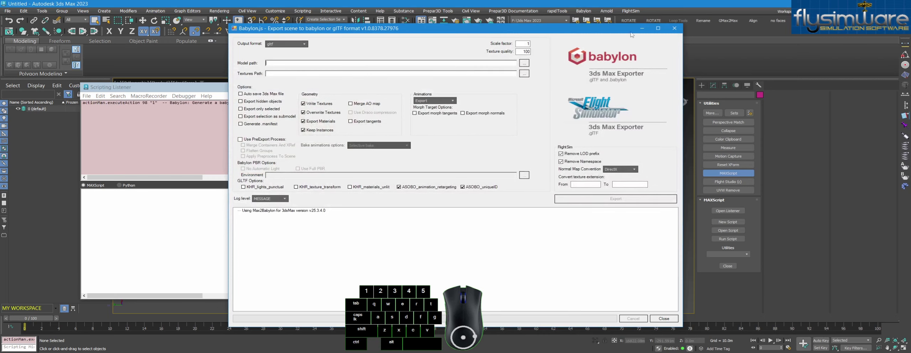
pyautogui.click(673, 28)
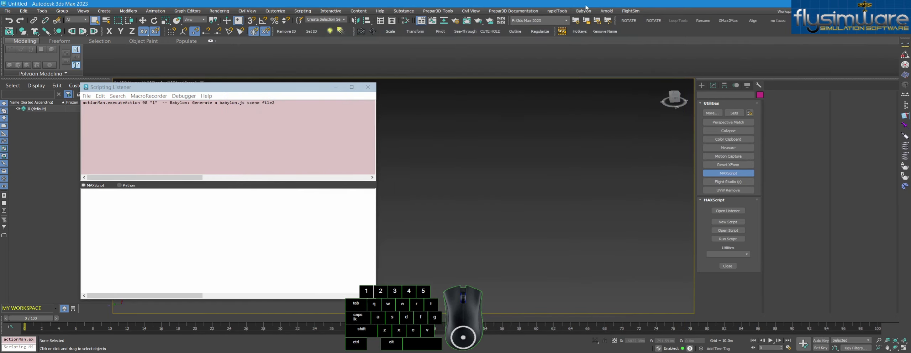
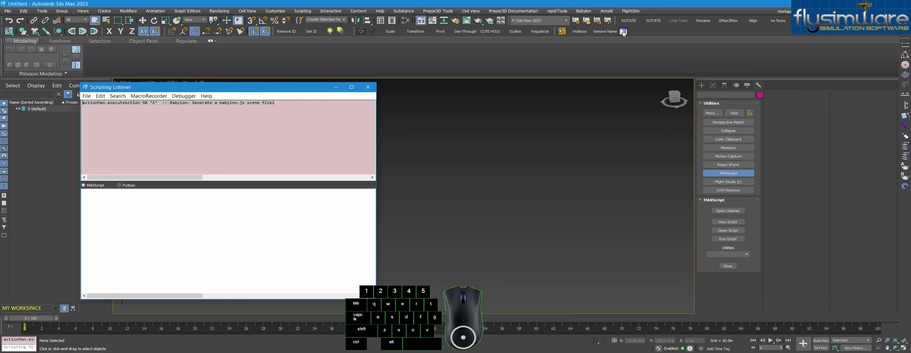
# Test the new DragAndDrop macro toolbar button and bring up its editing options
pyautogui.click(626, 32)
pyautogui.click(672, 31)
pyautogui.rightClick(622, 34)
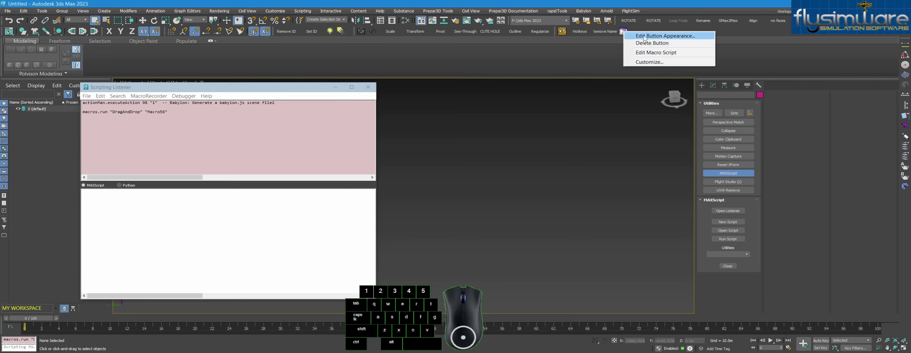
pyautogui.click(648, 36)
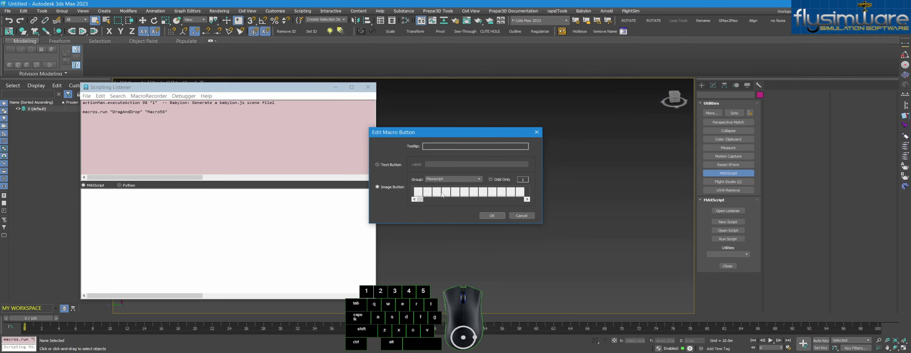
pyautogui.click(541, 131)
pyautogui.rightClick(625, 32)
pyautogui.click(642, 55)
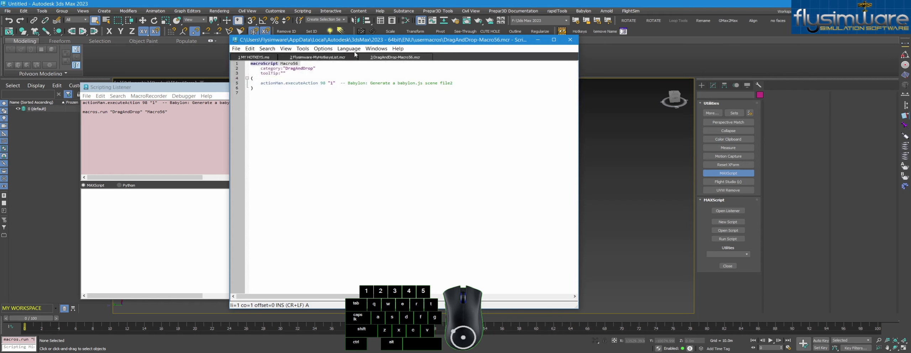
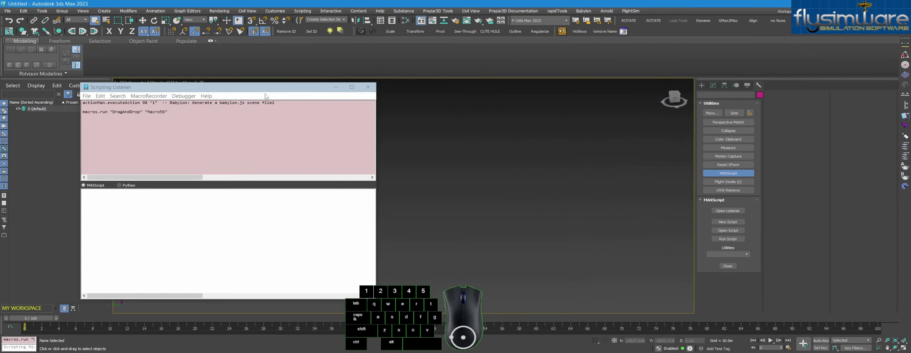
# Create Box001 in the viewport and check its creation line in the Scripting Listener
pyautogui.click(252, 90)
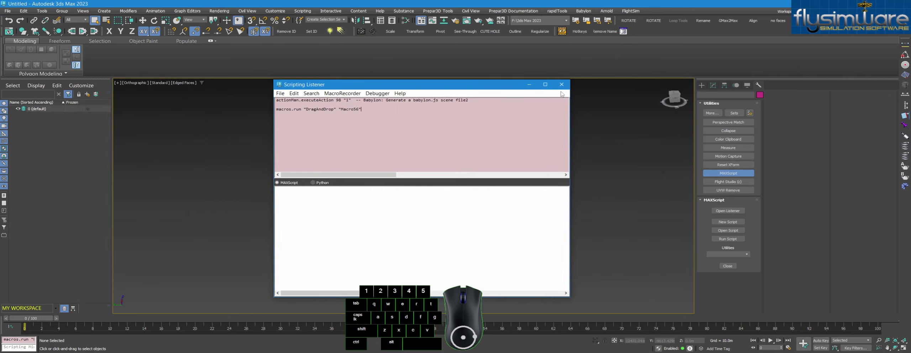
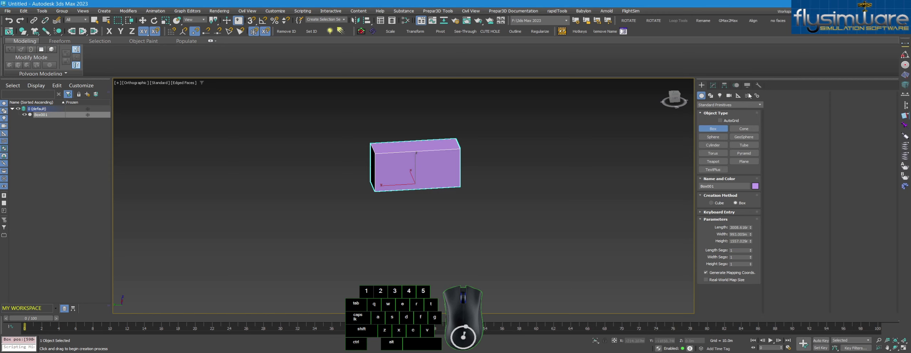
pyautogui.click(759, 88)
pyautogui.click(730, 210)
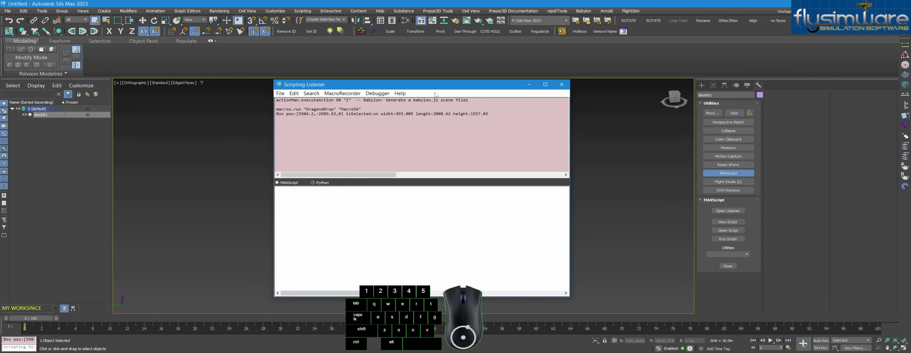
pyautogui.click(455, 83)
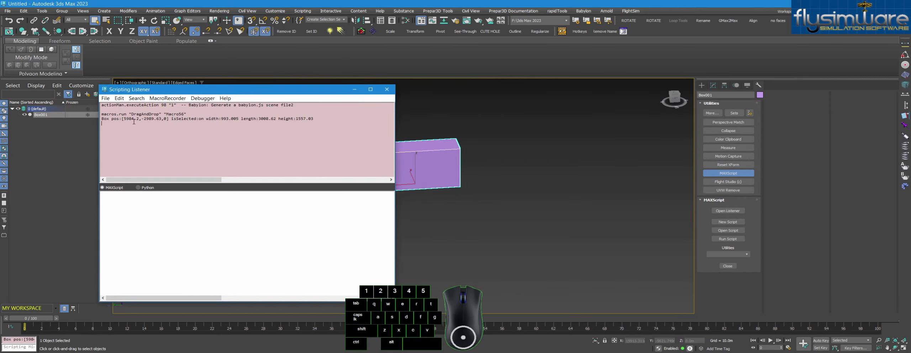
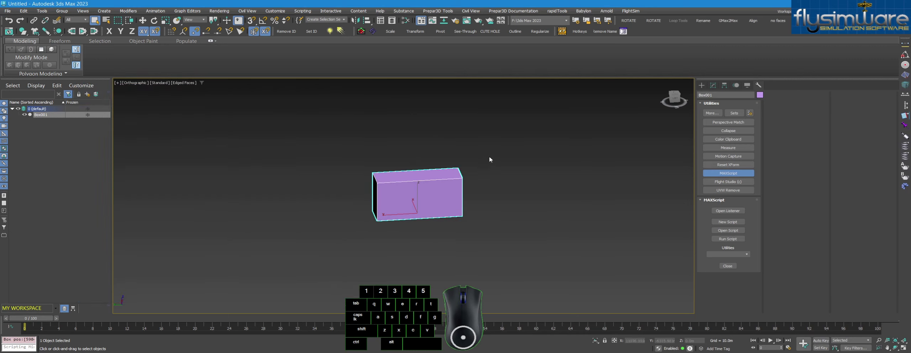
# Zoom the viewport onto the new box
pyautogui.middleClick(479, 169)
pyautogui.middleClick(499, 148)
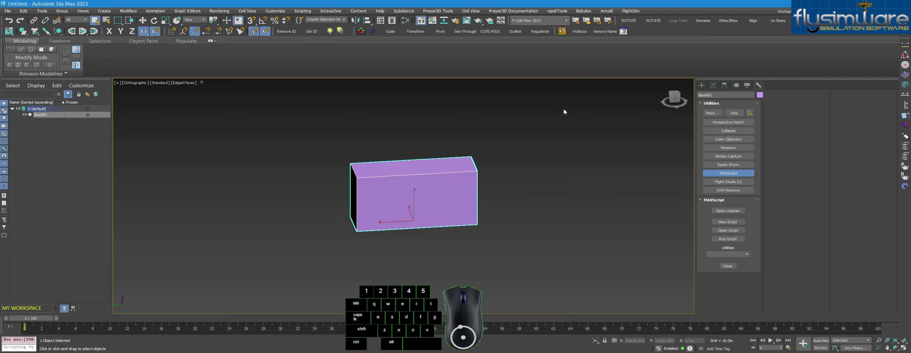